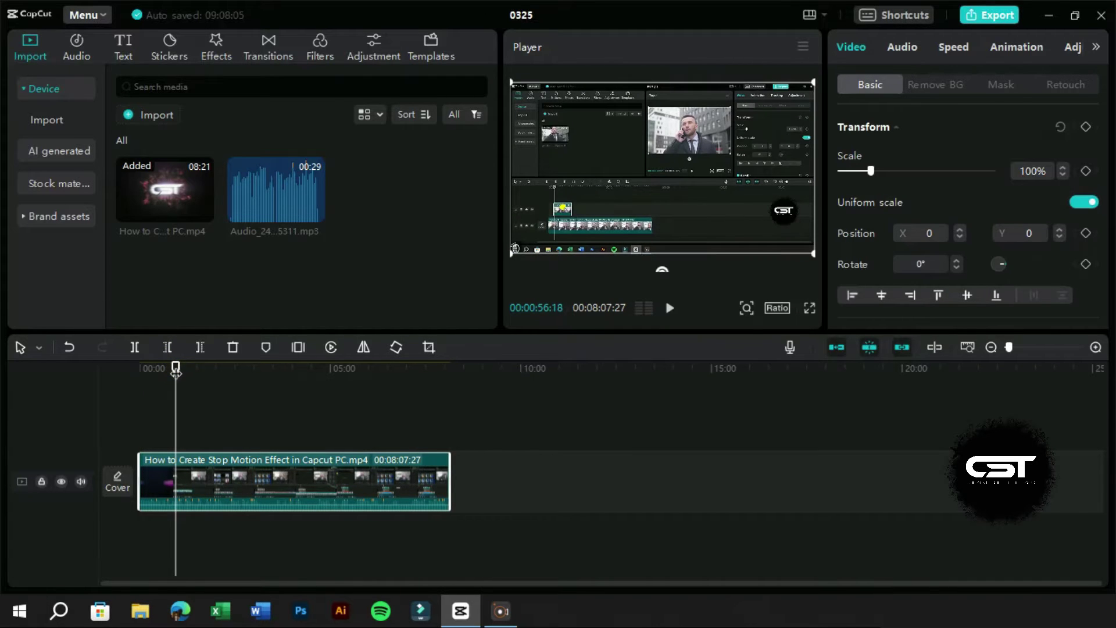
# - Trim the tutorial clip at 00:56:18, deleting everything after it on the timeline
pyautogui.click(206, 346)
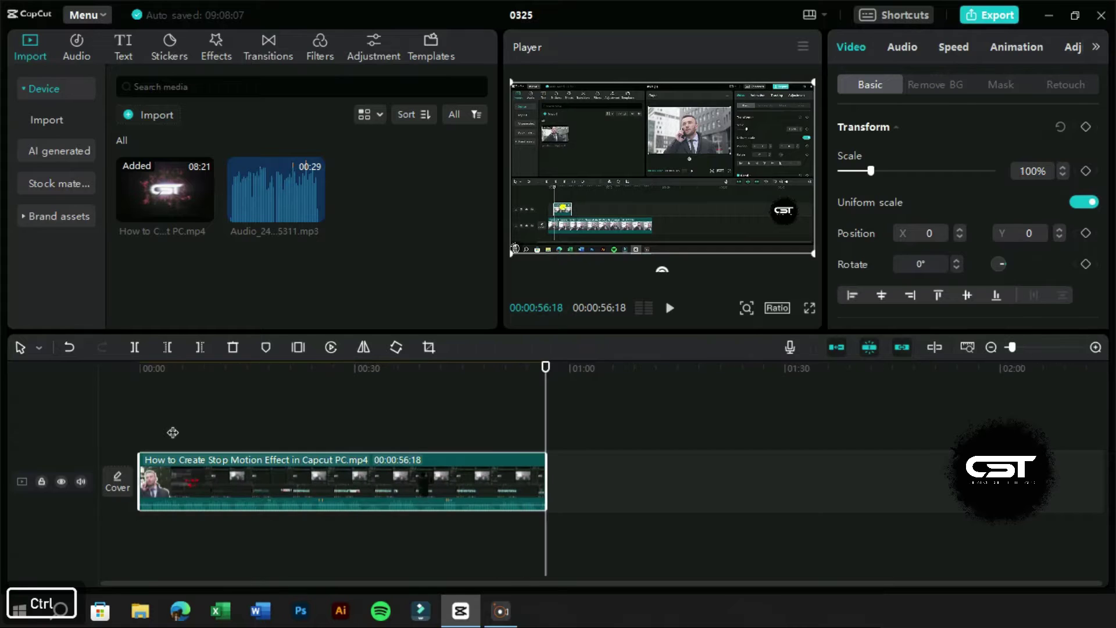
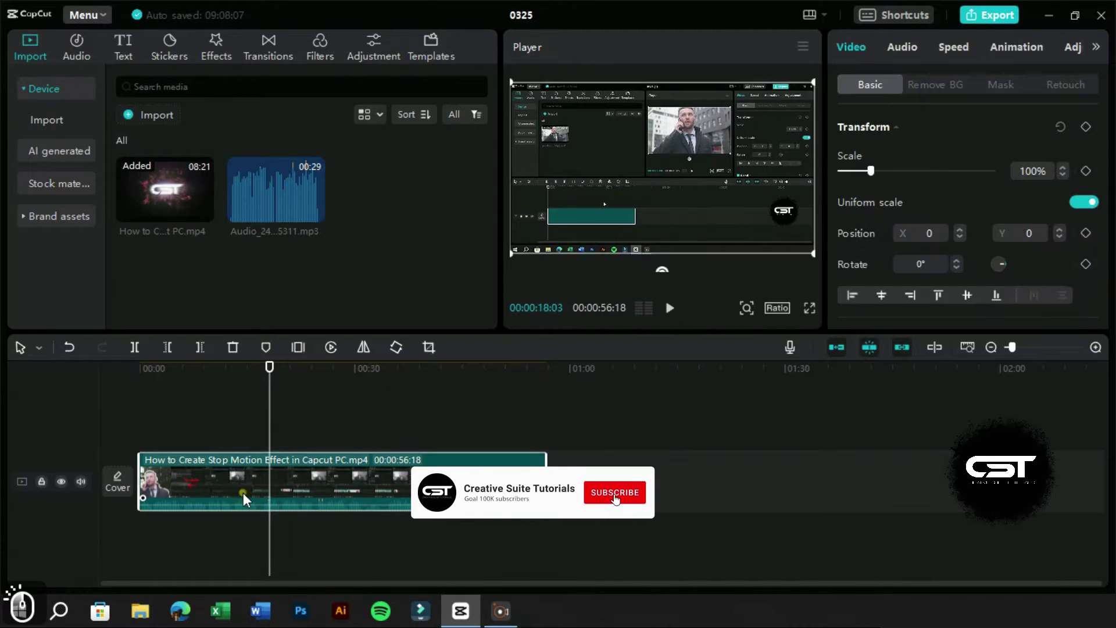
pyautogui.moveTo(774, 508); pyautogui.dragTo(882, 78)
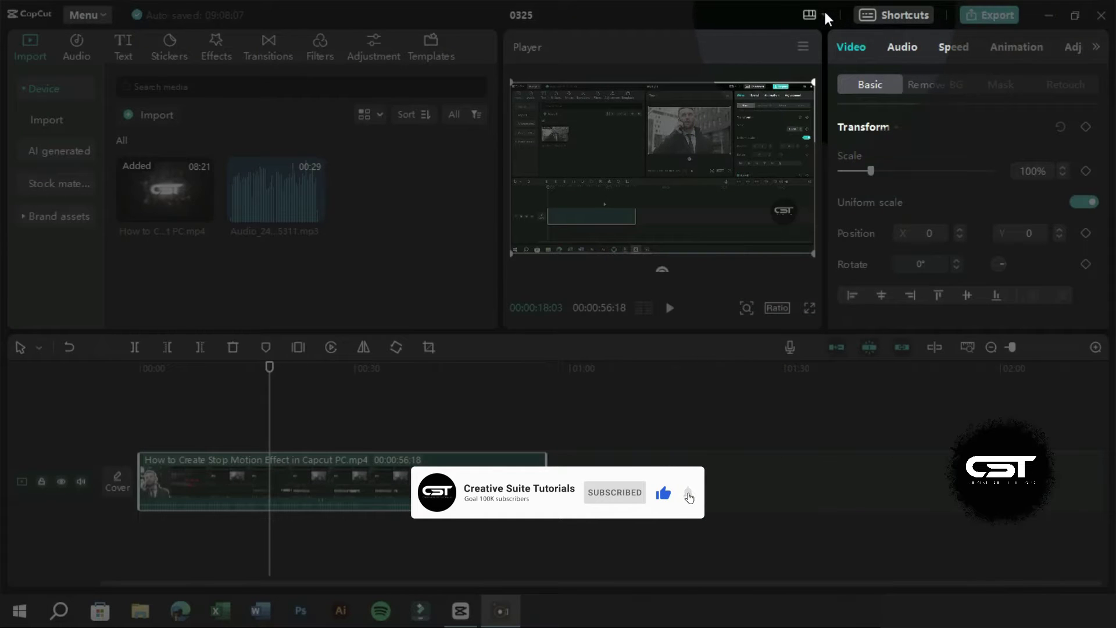
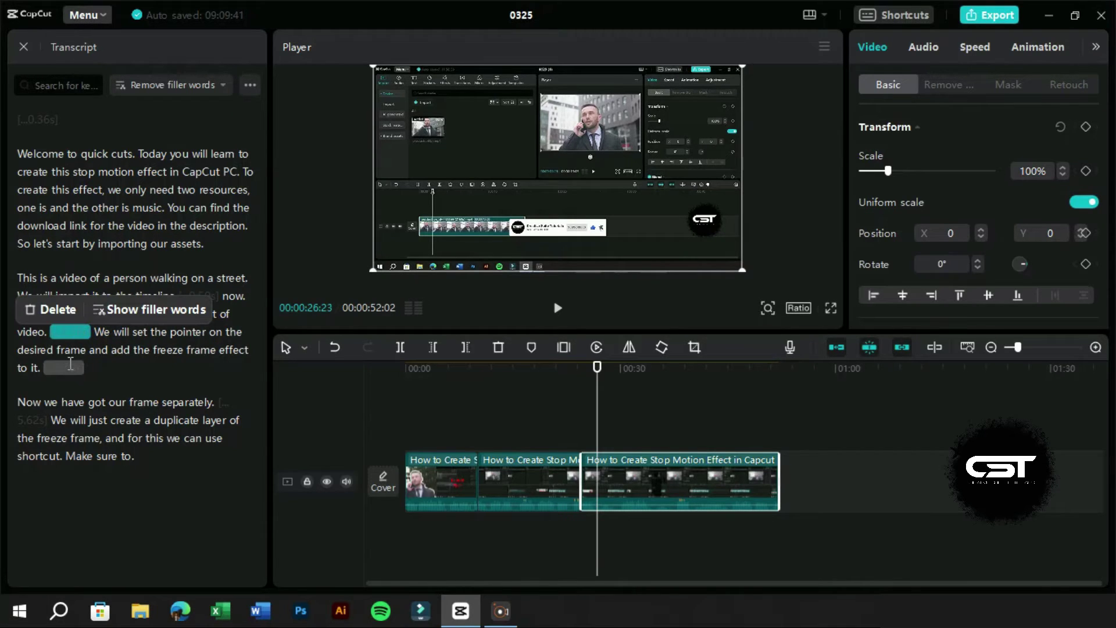
# - Select and delete the silent pauses after 'effect to it' and 'start of video' in the Transcript
pyautogui.click(73, 371)
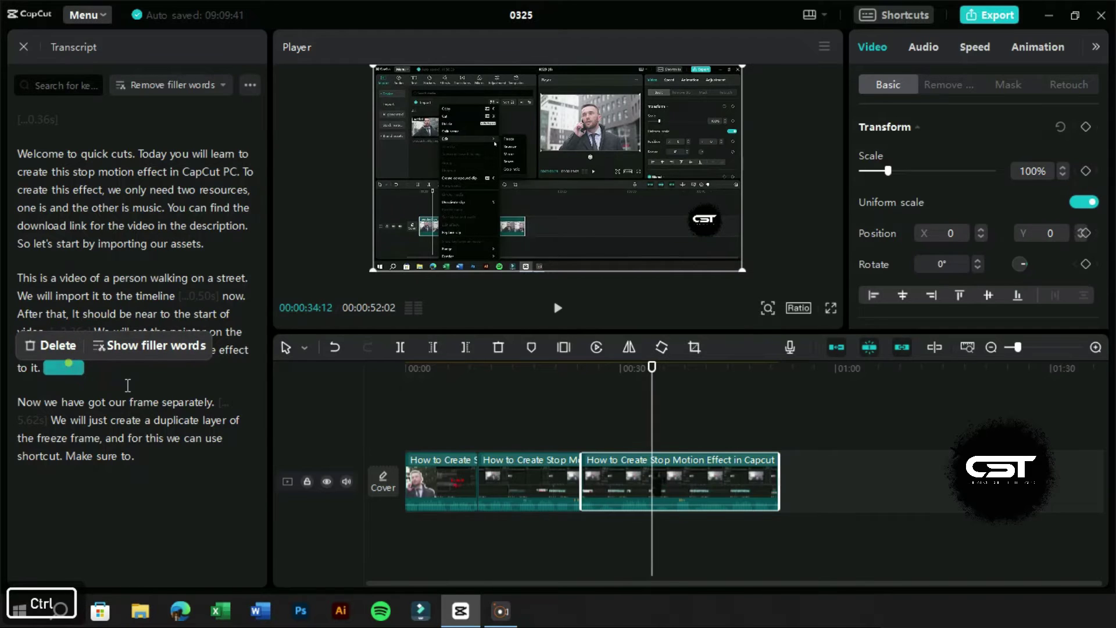
pyautogui.moveTo(70, 359); pyautogui.dragTo(135, 366)
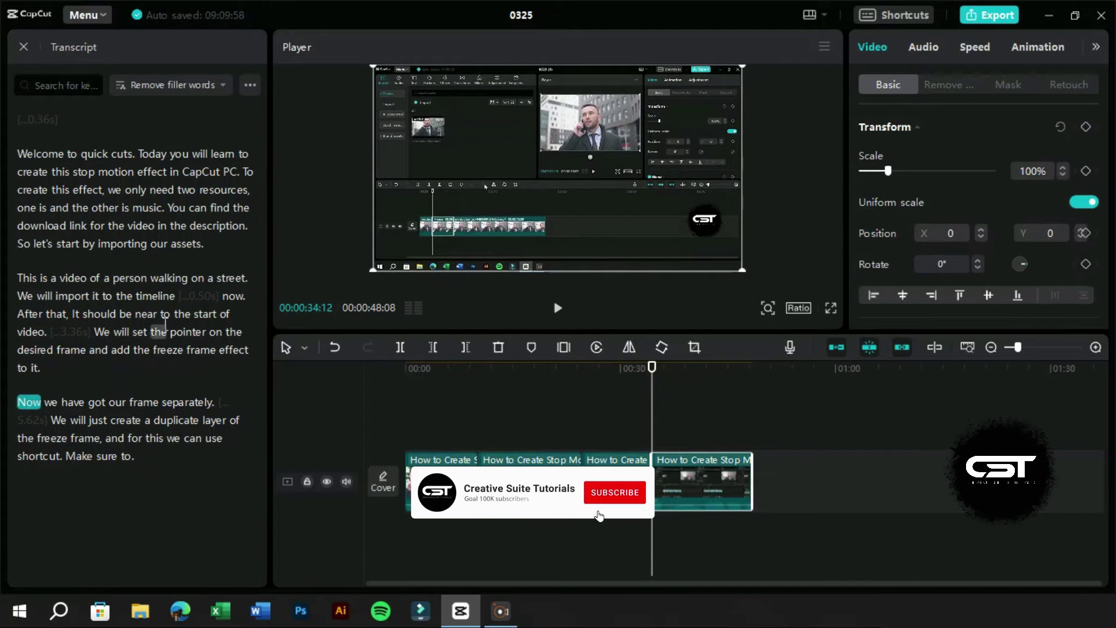